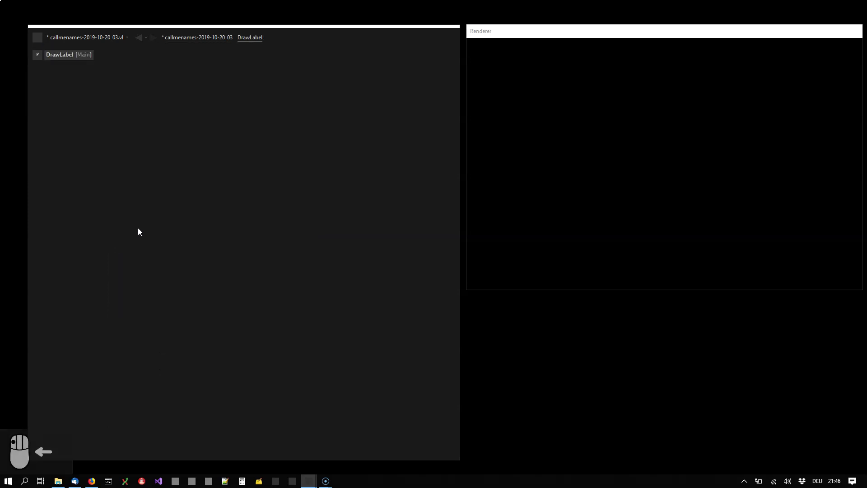
Step: Paste the Text, FontAndParagraph, + and IOBox nodes into the empty DrawLabel patch
{"action": "left_click", "coordinate": [142, 228]}
{"action": "key", "text": "ctrl+v"}
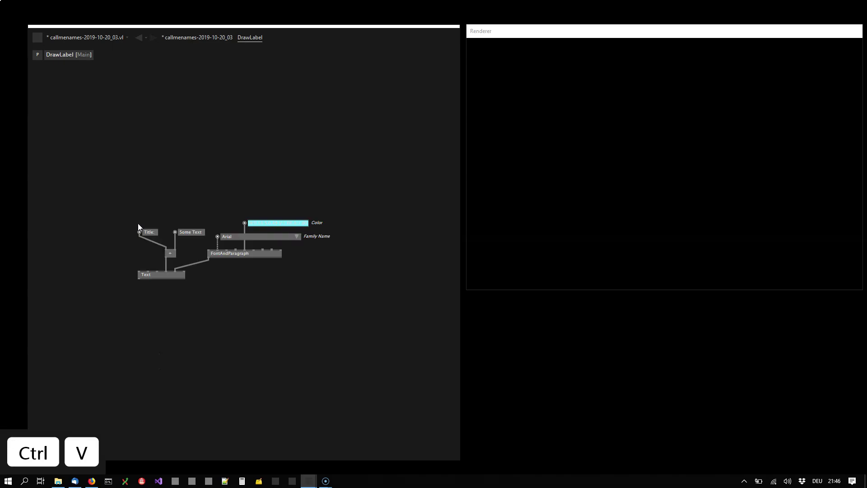
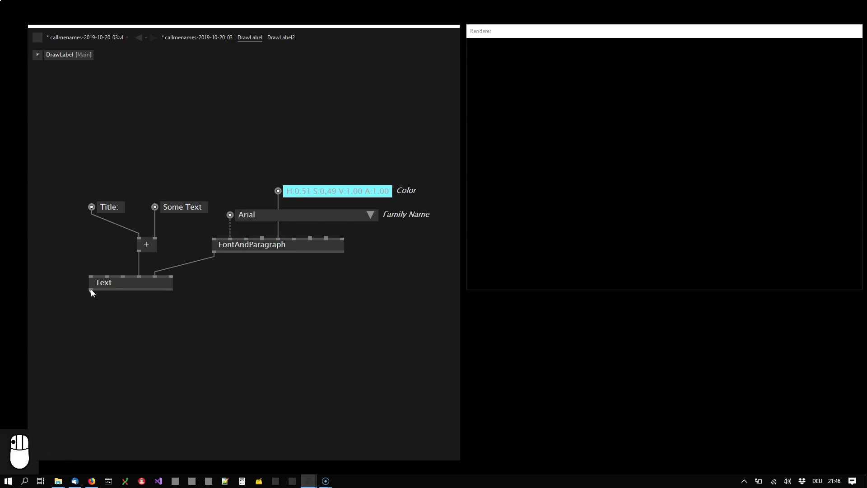
Step: Expose the Text node's result as a DrawLabel Output pin
{"action": "left_click_drag", "start_coordinate": [90, 320], "coordinate": [123, 357]}
{"action": "left_click", "coordinate": [123, 357]}
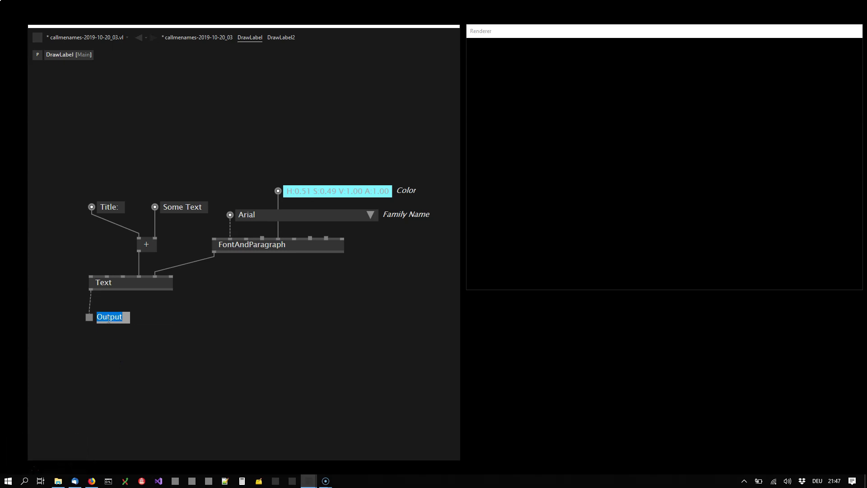
{"action": "left_click_drag", "start_coordinate": [187, 326], "coordinate": [159, 240]}
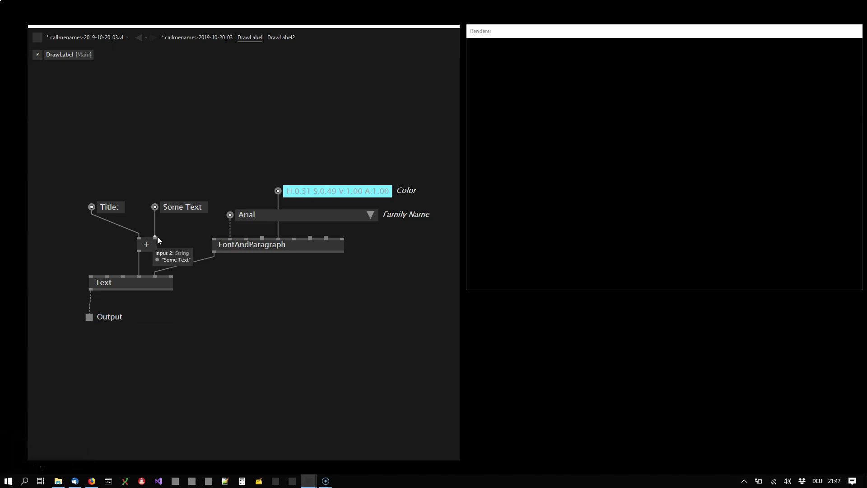
Step: Turn the concatenation's second input into a new title Input pin placed above the nodes
{"action": "left_click_drag", "start_coordinate": [159, 228], "coordinate": [160, 164]}
{"action": "middle_click", "coordinate": [159, 164]}
{"action": "left_click_drag", "start_coordinate": [160, 172], "coordinate": [192, 181]}
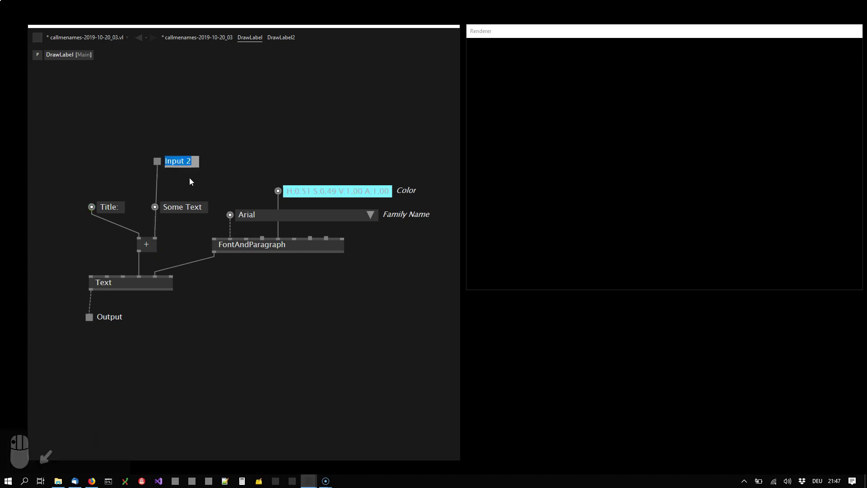
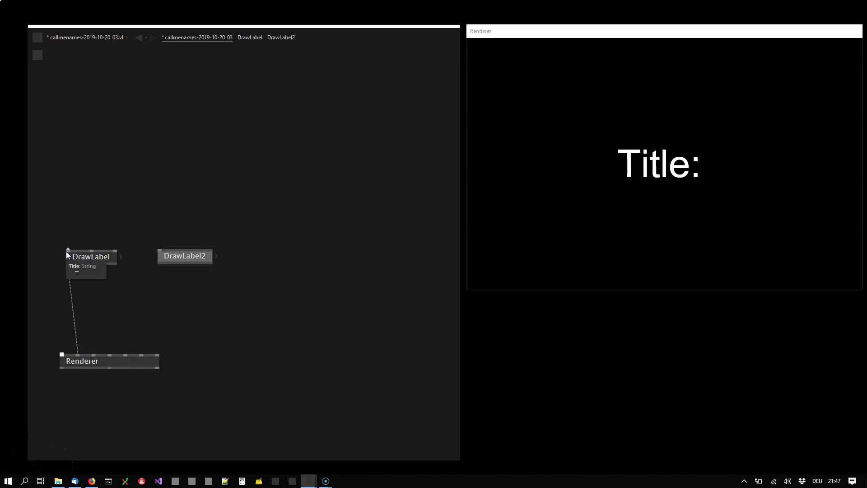
Step: Feed the title My Title into DrawLabel via a value box and delete the unused DrawLabel2 node
{"action": "left_click", "coordinate": [71, 236]}
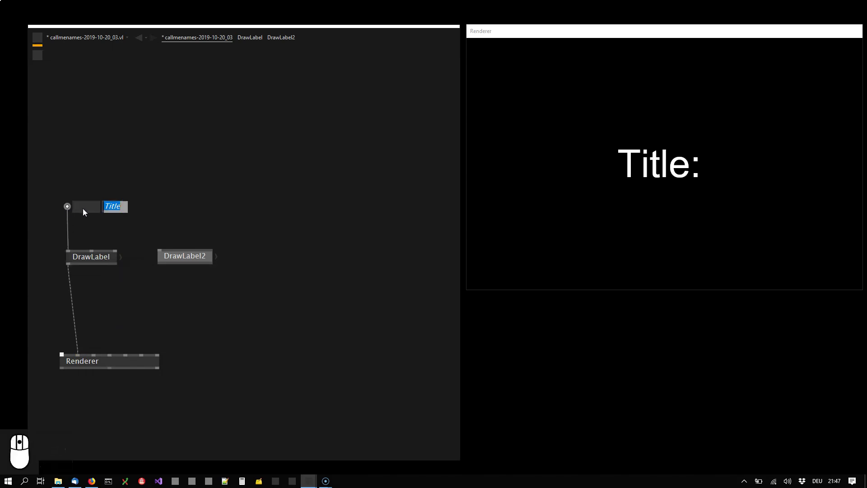
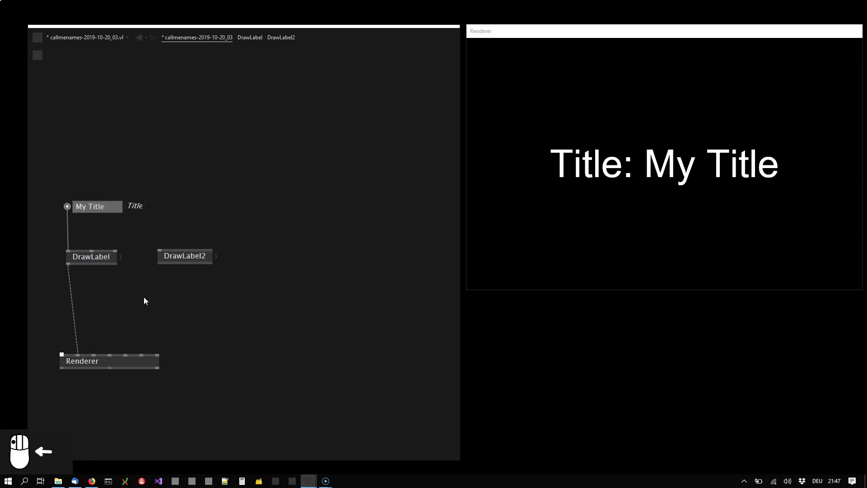
{"action": "left_click", "coordinate": [181, 264]}
{"action": "left_click", "coordinate": [224, 259]}
{"action": "key", "text": "Delete"}
Step: Duplicate DrawLabel with its title box, place the copy beside it and start adding a Group node
{"action": "left_click_drag", "start_coordinate": [110, 262], "coordinate": [167, 288]}
{"action": "key", "text": "ctrl+d"}
{"action": "left_click_drag", "start_coordinate": [130, 281], "coordinate": [76, 310]}
{"action": "left_click", "coordinate": [76, 310]}
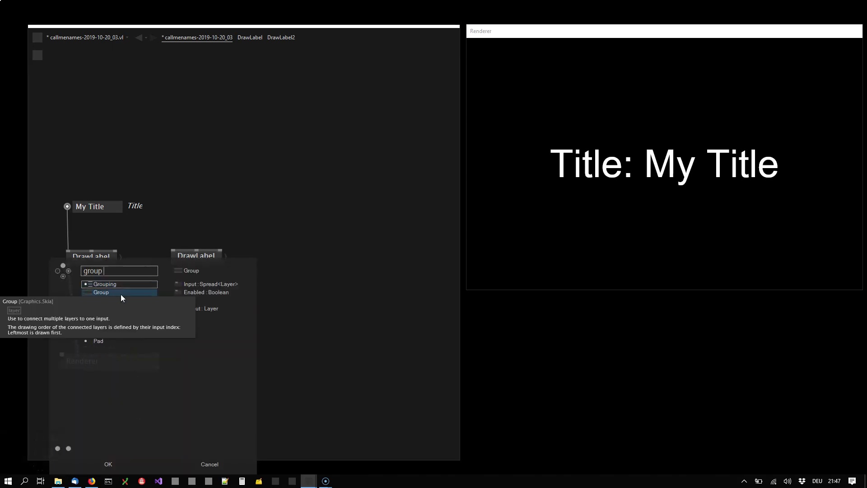
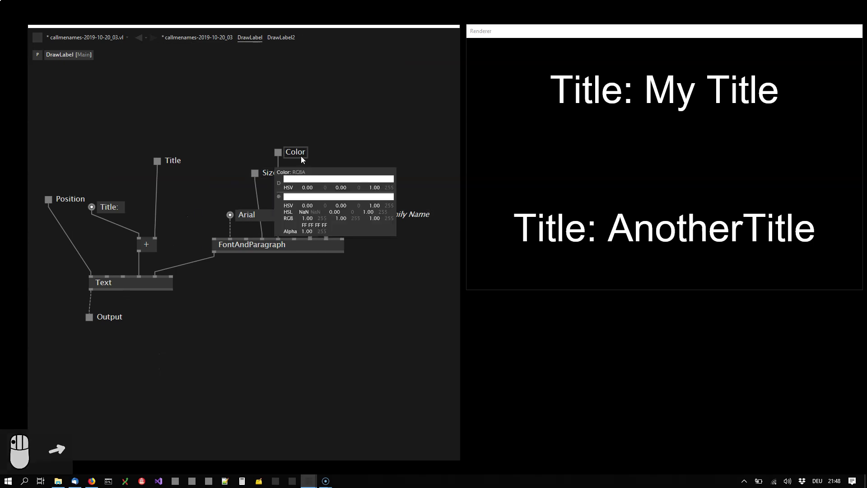
Step: Move the new Color input aside and bring up its pin settings to configure it as RGBA
{"action": "left_click_drag", "start_coordinate": [311, 155], "coordinate": [323, 158]}
{"action": "left_click_drag", "start_coordinate": [323, 157], "coordinate": [341, 148]}
{"action": "left_click", "coordinate": [341, 148]}
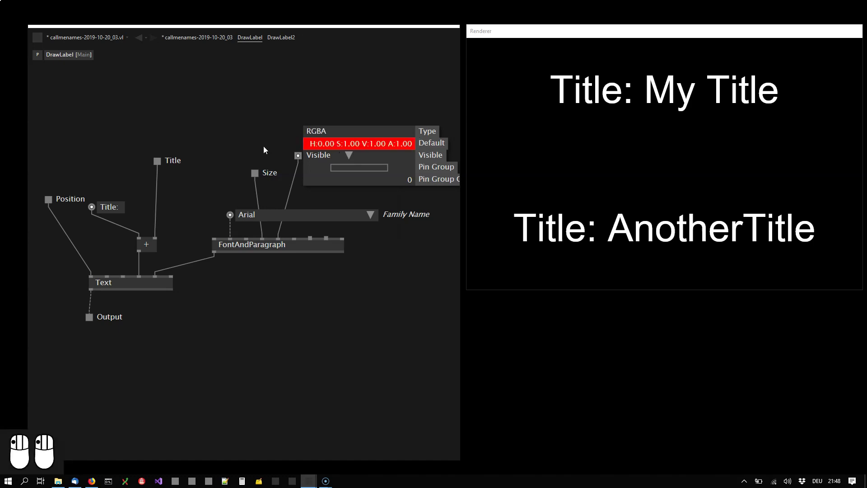
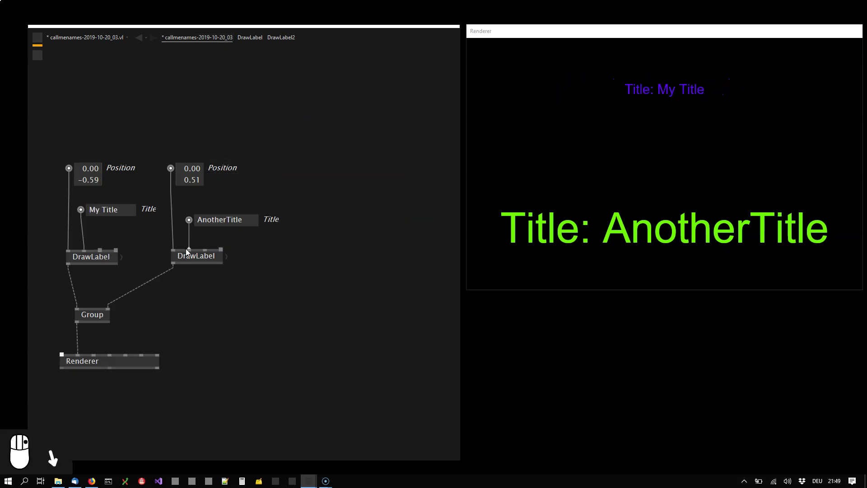
Step: Raise the Size value on the AnotherTitle DrawLabel so it renders much larger than My Title
{"action": "left_click", "coordinate": [199, 253]}
{"action": "left_click", "coordinate": [208, 251]}
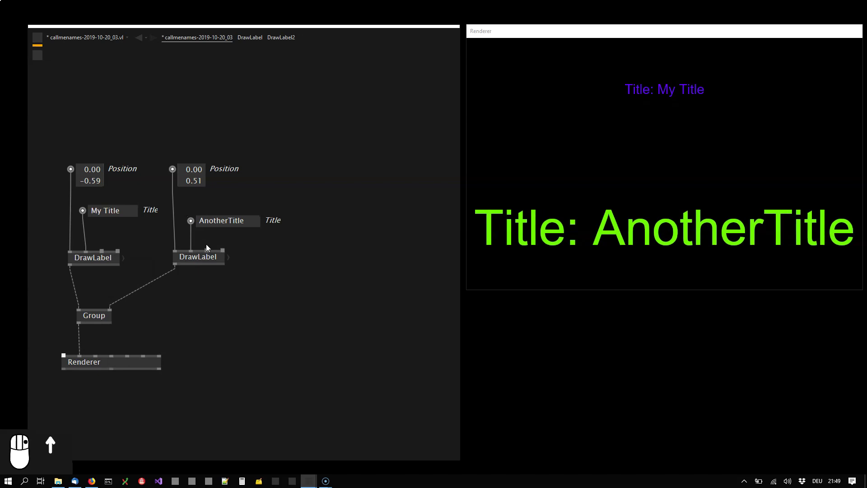